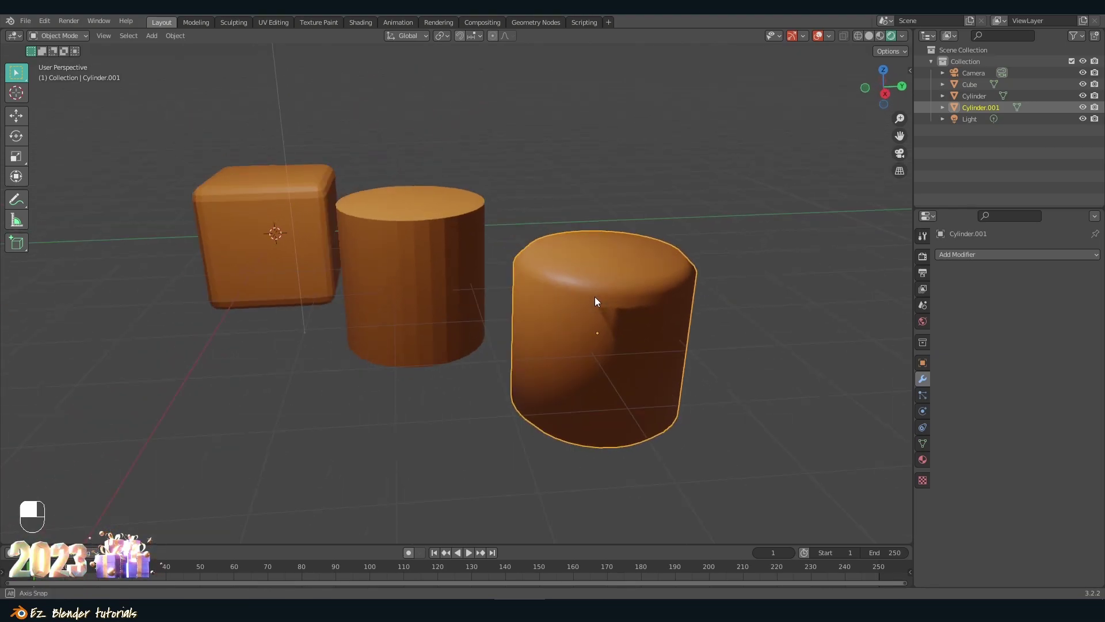
Step: Shade both cylinders smooth from the viewport context menu
key(w)
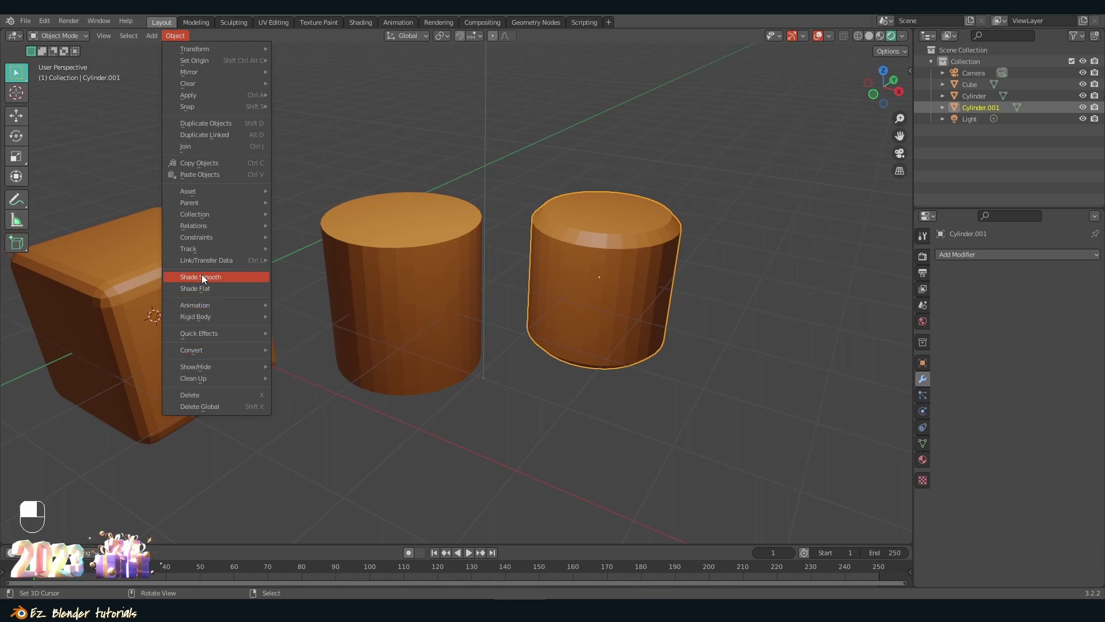
middle_click(350, 258)
right_click(350, 258)
drag(350, 258, 961, 482)
key(w)
middle_click(319, 250)
right_click(320, 250)
Step: Enable Auto Smooth at 30° in the plain Cylinder's Object Data normals
key(w)
key(a)
middle_click(309, 270)
right_click(308, 270)
key(a)
right_click(254, 334)
drag(962, 482, 531, 351)
click(530, 352)
drag(531, 348, 535, 337)
drag(535, 336, 619, 407)
key(Tab)
key(Tab)
key(a)
click(495, 275)
key(a)
right_click(544, 318)
drag(588, 325, 443, 285)
key(ctrl+z)
key(Tab)
key(Tab)
key(Tab)
key(Tab)
key(Tab)
key(Tab)
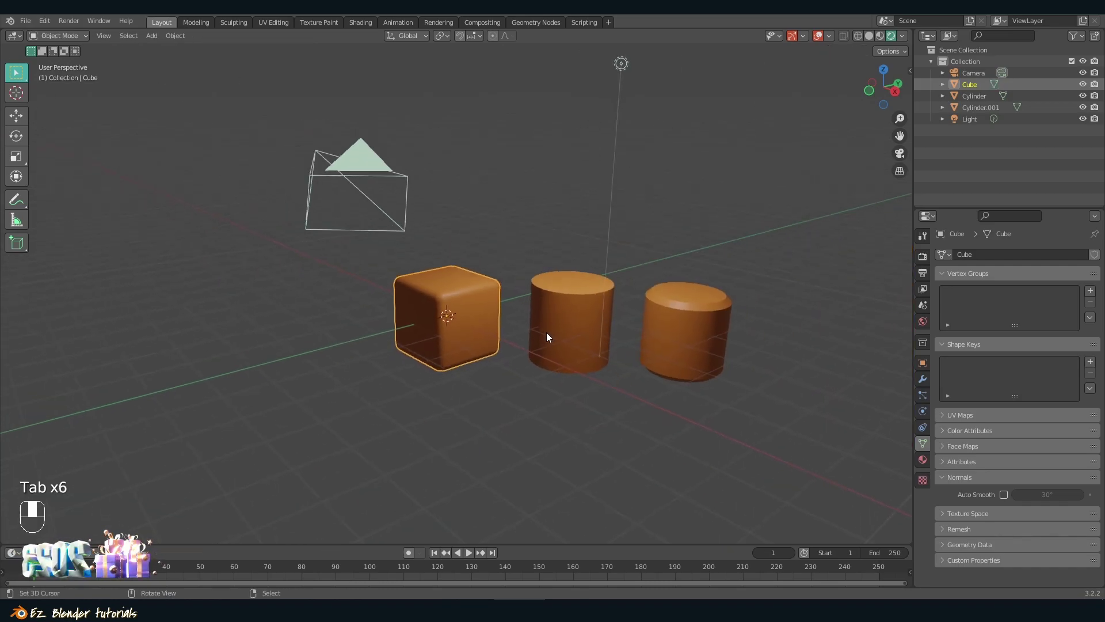
Step: Shade the middle Cylinder fully smooth with Auto Smooth unchecked in its normals
key(Tab)
key(Tab)
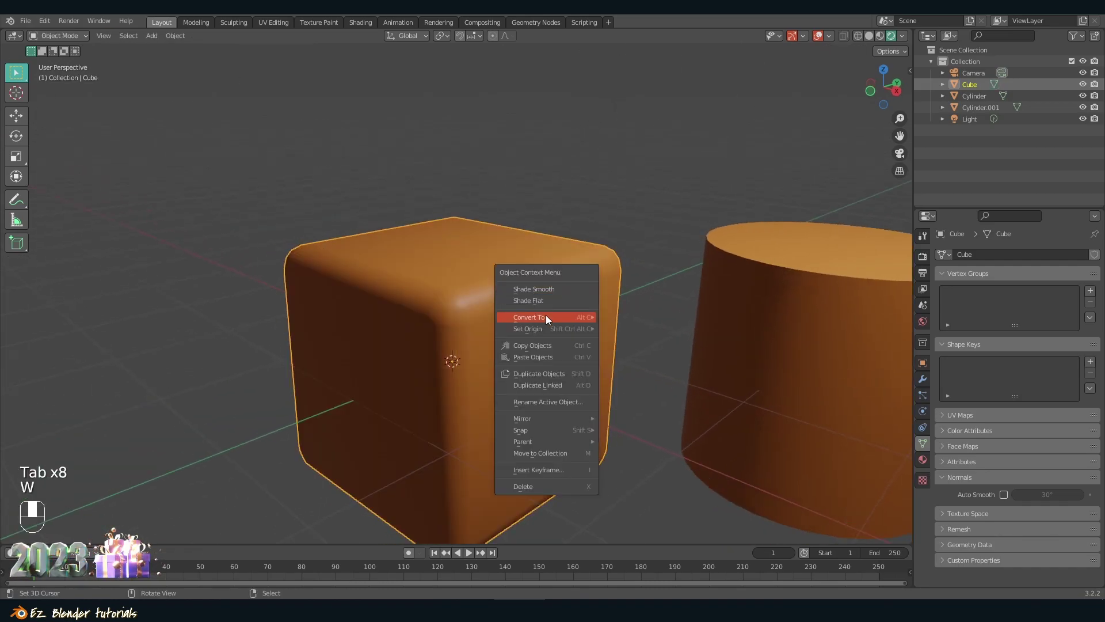
key(w)
right_click(545, 294)
key(w)
right_click(586, 344)
right_click(350, 334)
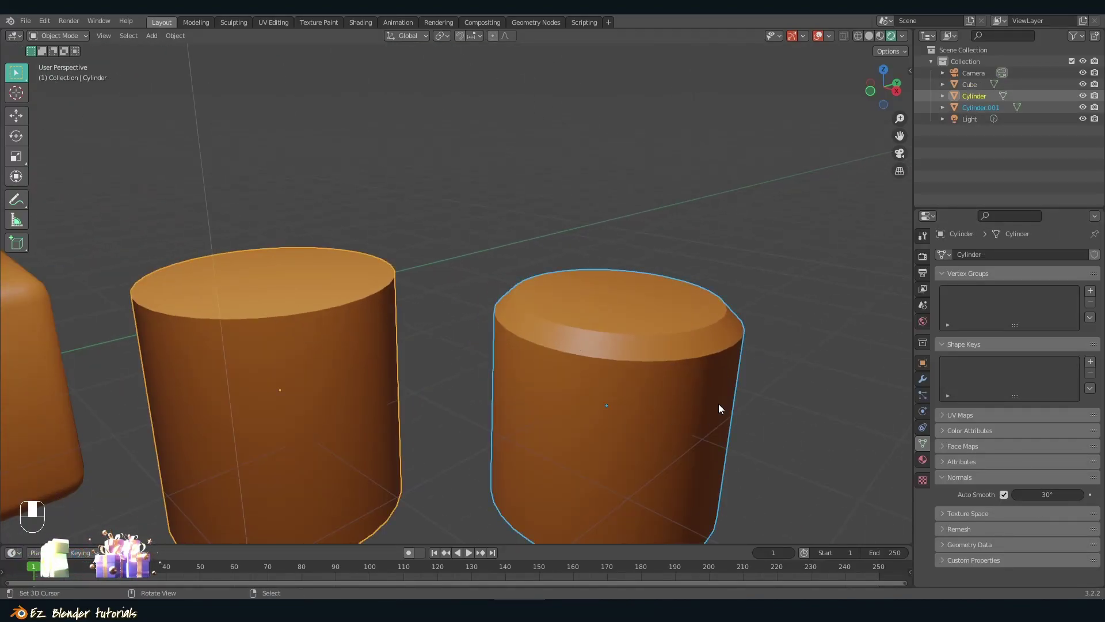